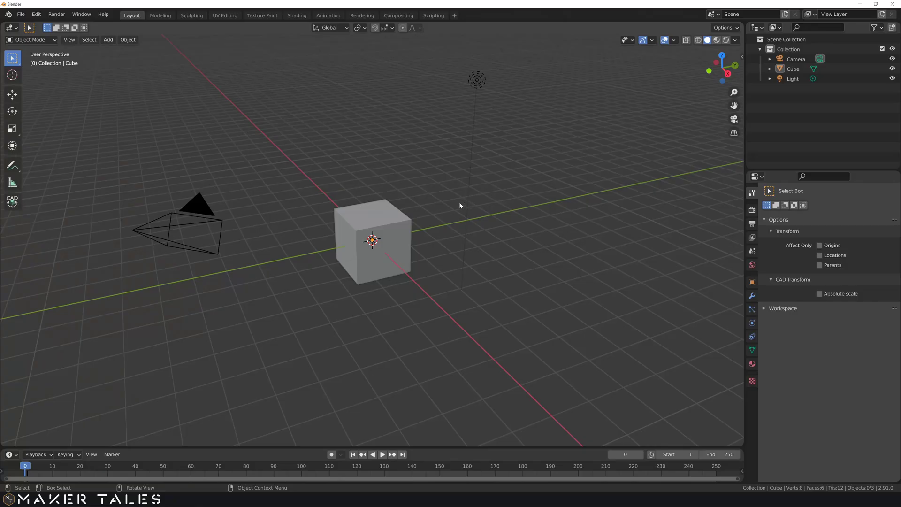
Delete all the default objects (cube, camera, light) from the scene.
{"action": "middle_click", "coordinate": [445, 199]}
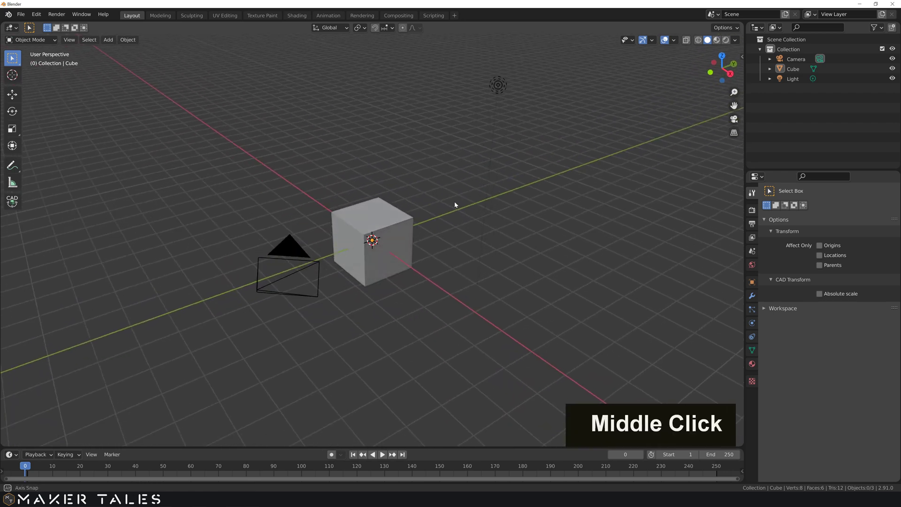
{"action": "scroll", "scroll_direction": "down", "scroll_amount": 3}
{"action": "middle_click", "coordinate": [456, 203]}
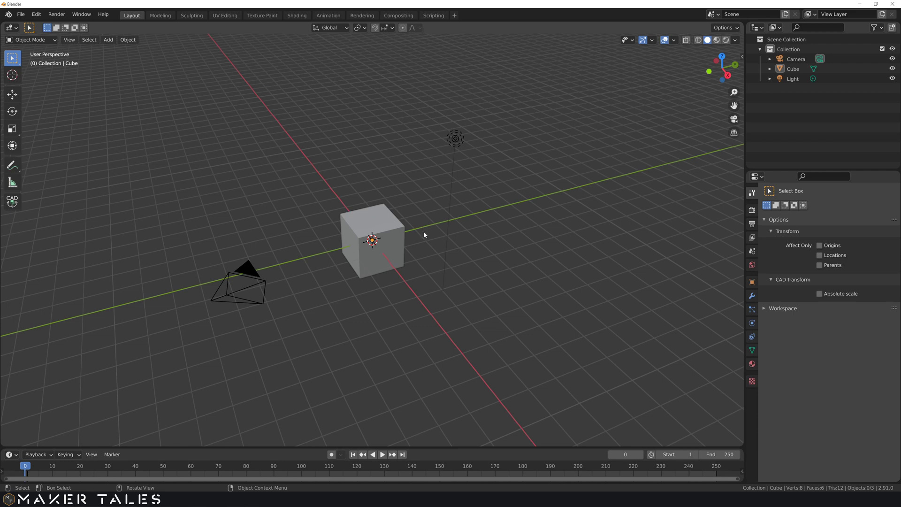
{"action": "middle_click", "coordinate": [424, 233]}
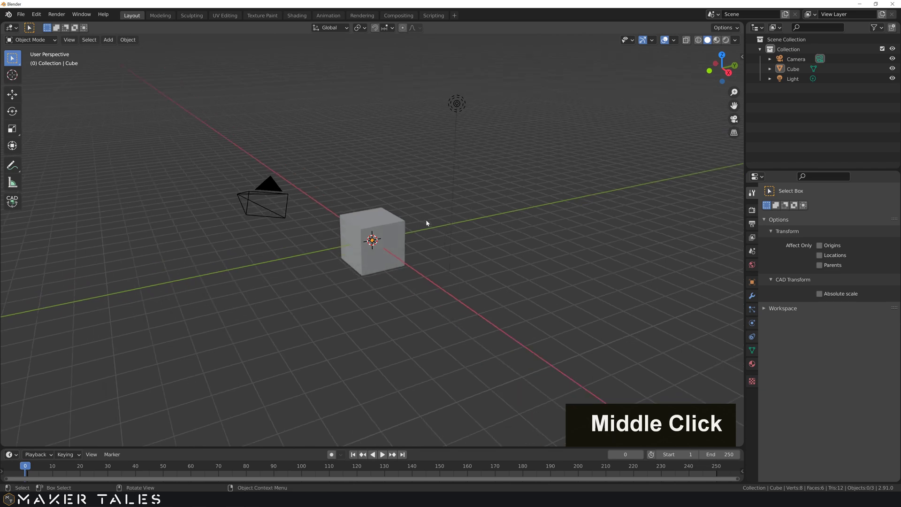
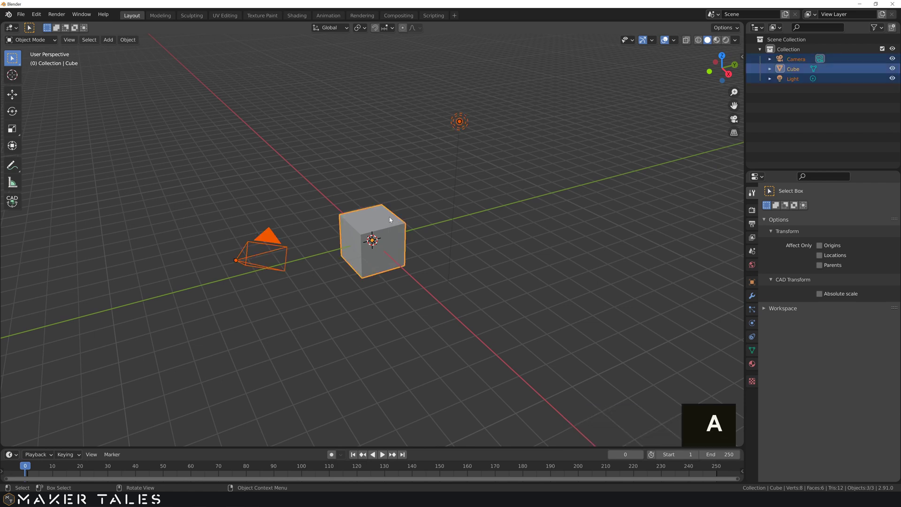
{"action": "key", "text": "x"}
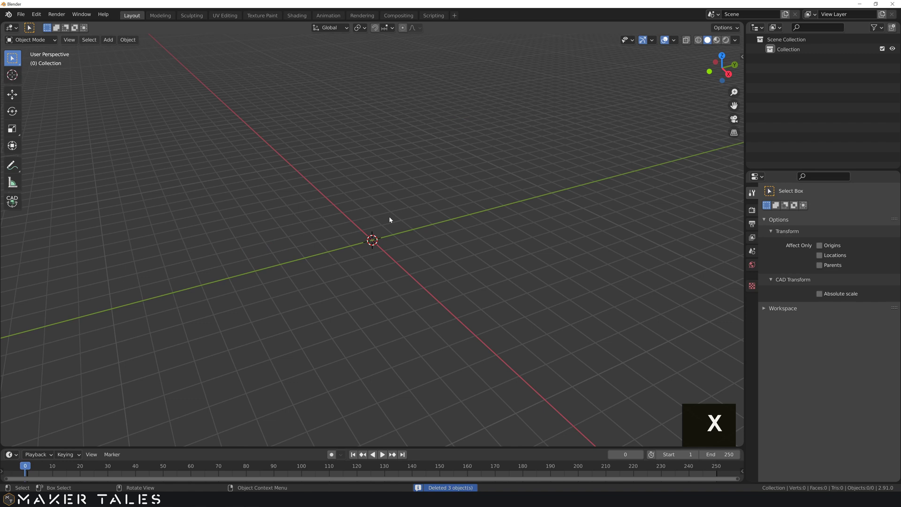
Add a new 1 mm cube at the world origin and zoom in on it.
{"action": "key", "text": "shift+a"}
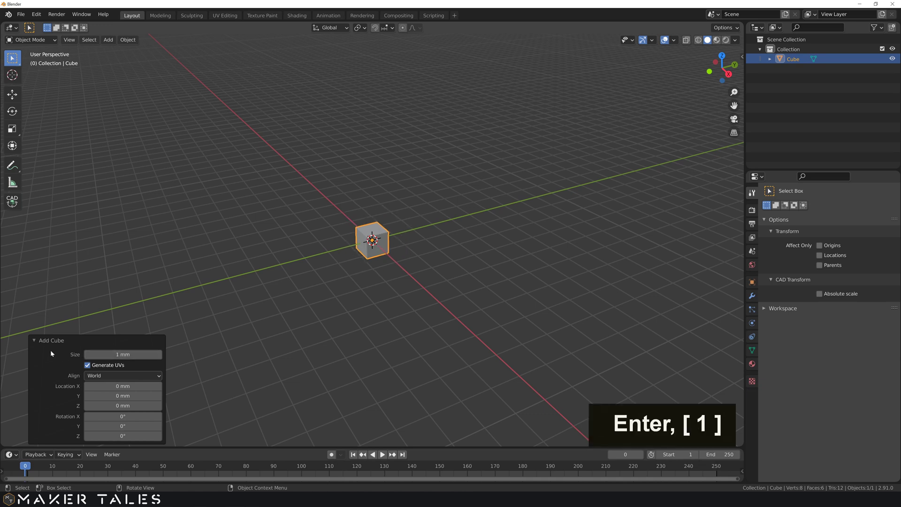
{"action": "key", "text": "KP_Decimal"}
{"action": "key", "text": "KP_Decimal"}
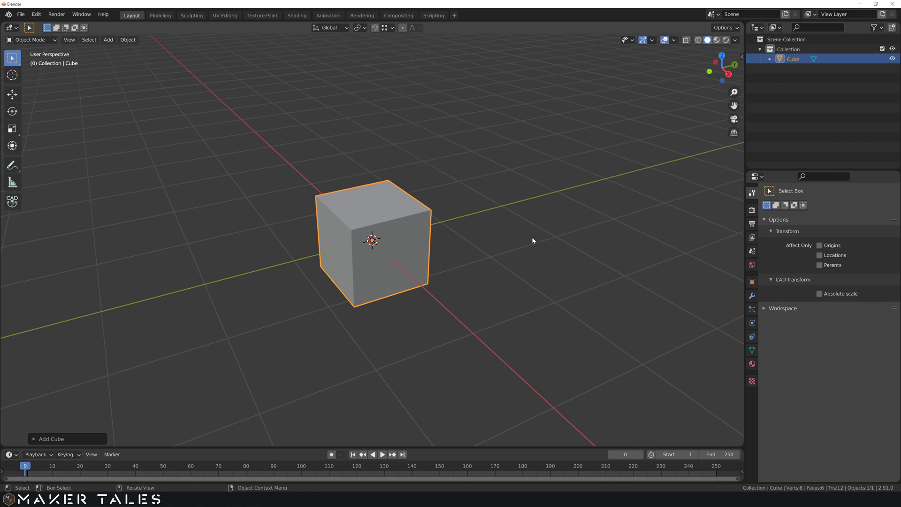
Snap the 3D cursor to the cube's bottom corner and set the origin there.
{"action": "right_click", "coordinate": [500, 250]}
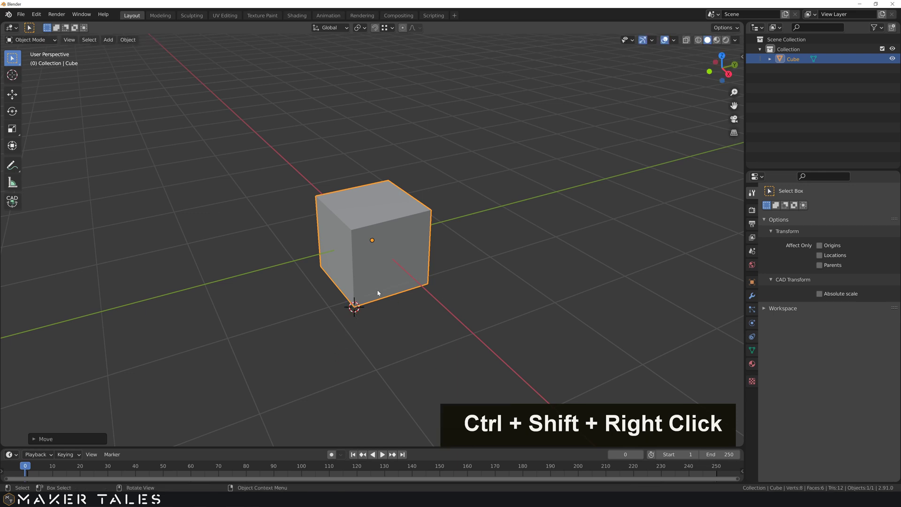
{"action": "right_click", "coordinate": [379, 273]}
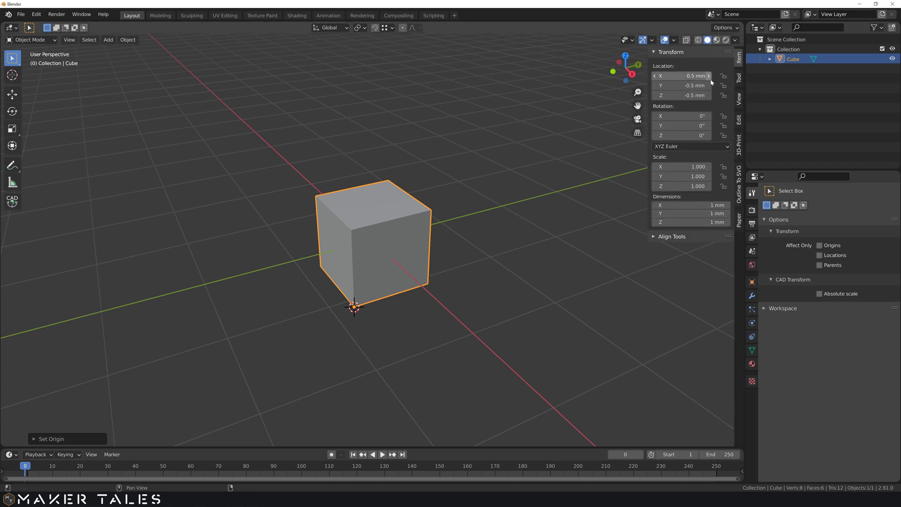
Enter new Location values for the cube in the N panel's Item tab.
{"action": "key", "text": "n"}
{"action": "key", "text": "n"}
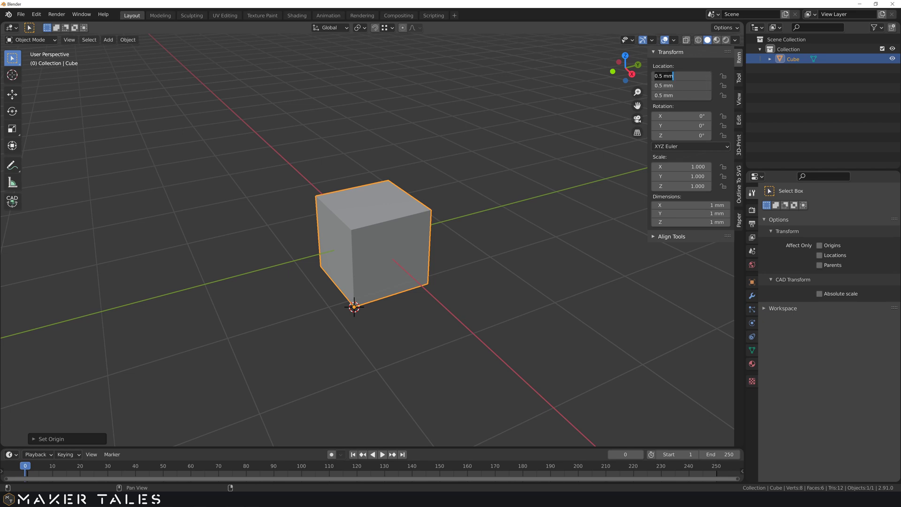
{"action": "key", "text": "0"}
{"action": "key", "text": "Return"}
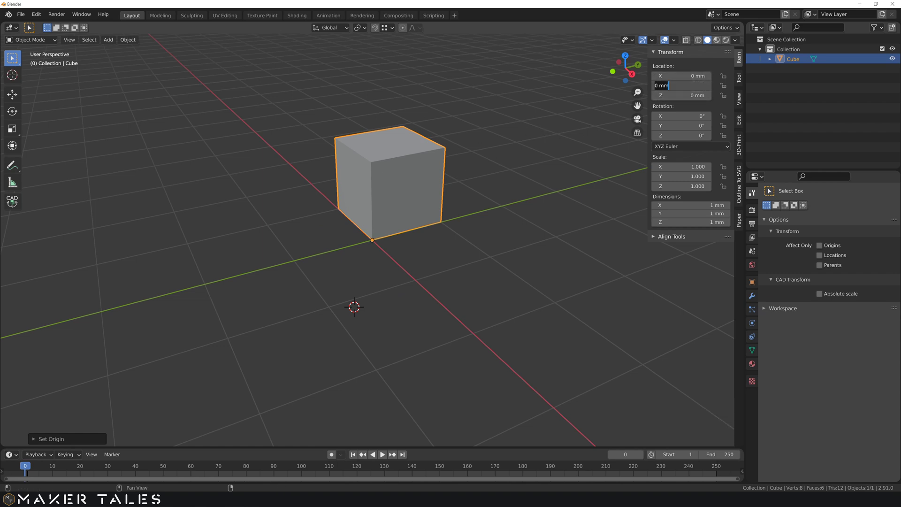
{"action": "key", "text": "Return"}
Finish the location so it reads X -0.8 mm, Y 1 mm, Z 0 mm.
{"action": "key", "text": "KP_1"}
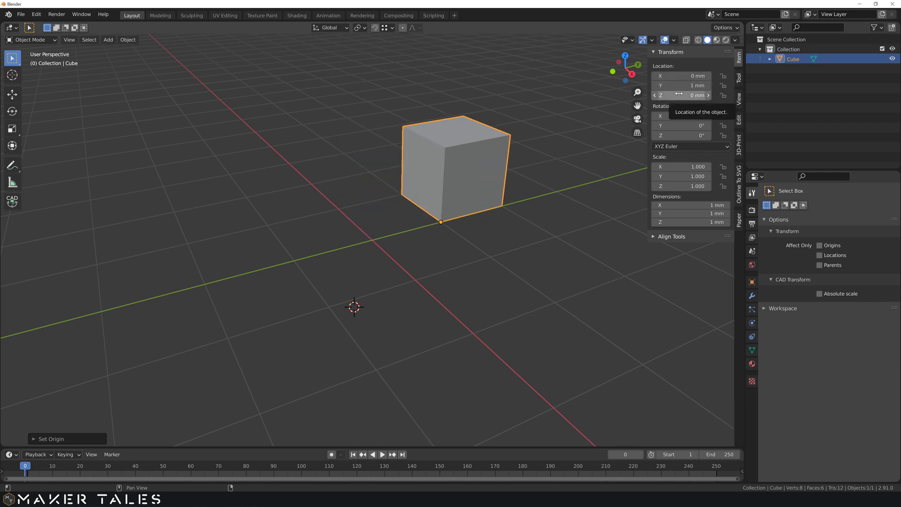
{"action": "key", "text": "Return"}
{"action": "type", "text": "0"}
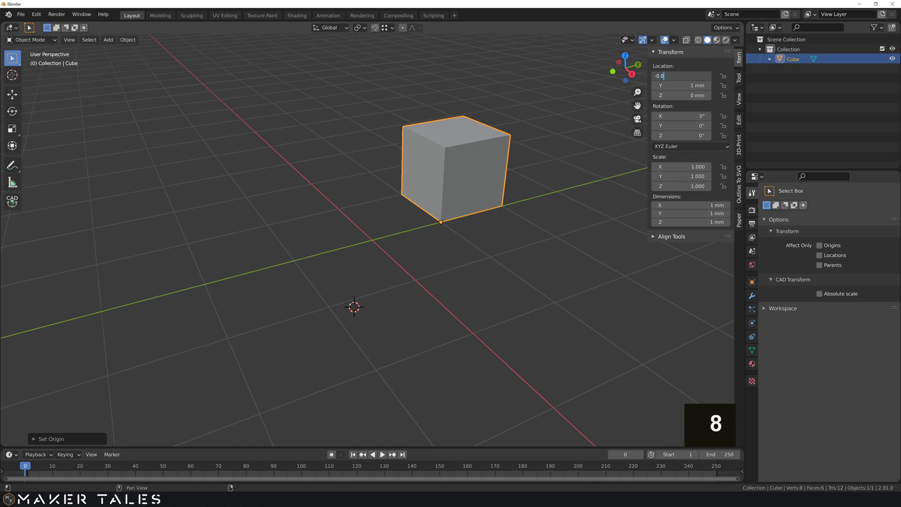
{"action": "key", "text": "Return"}
Orbit the view around the cube to inspect it from several sides.
{"action": "middle_click", "coordinate": [394, 128]}
{"action": "middle_click", "coordinate": [428, 123]}
{"action": "middle_click", "coordinate": [442, 172]}
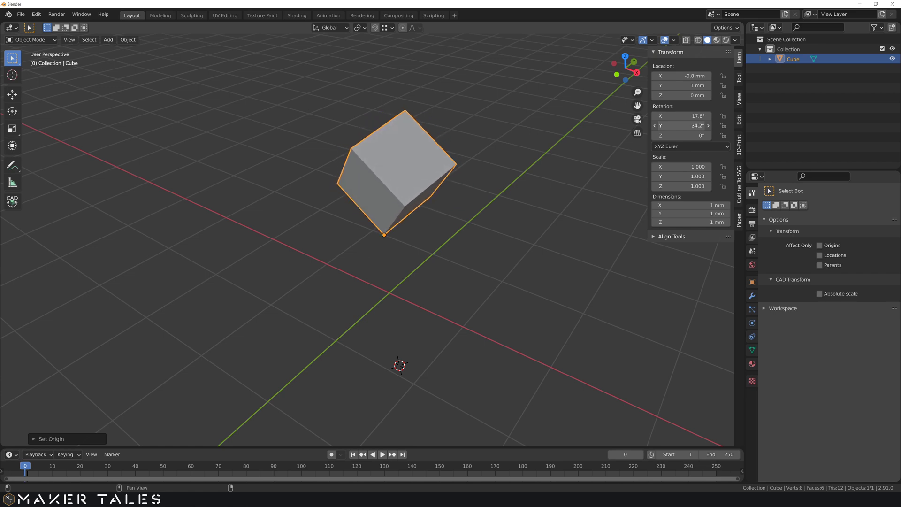
{"action": "middle_click", "coordinate": [513, 182]}
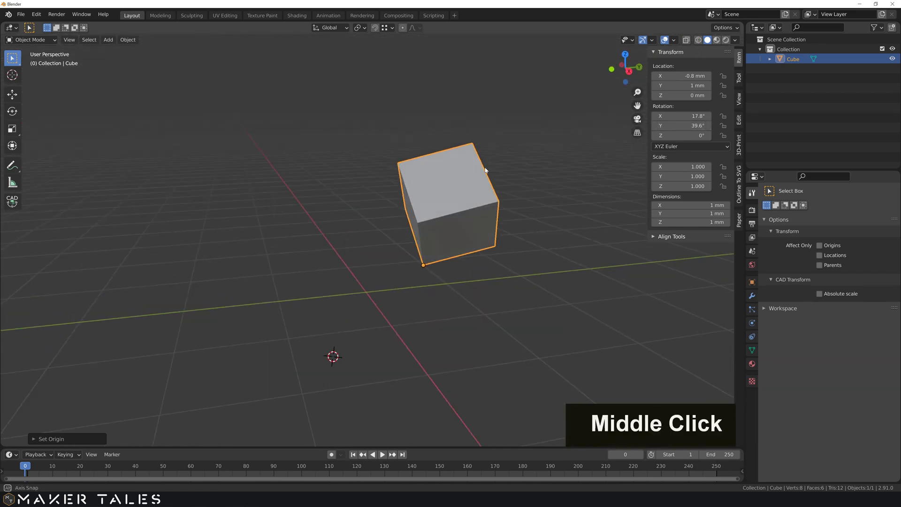
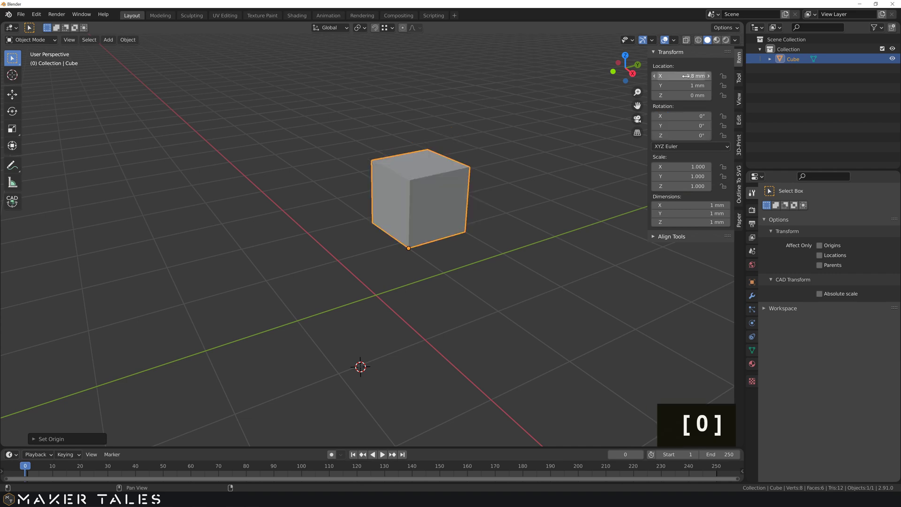
Set Dimensions to X 3 mm, Y 1.5 mm, Z 1 mm and apply the scale so it reads 1.
{"action": "key", "text": "Return"}
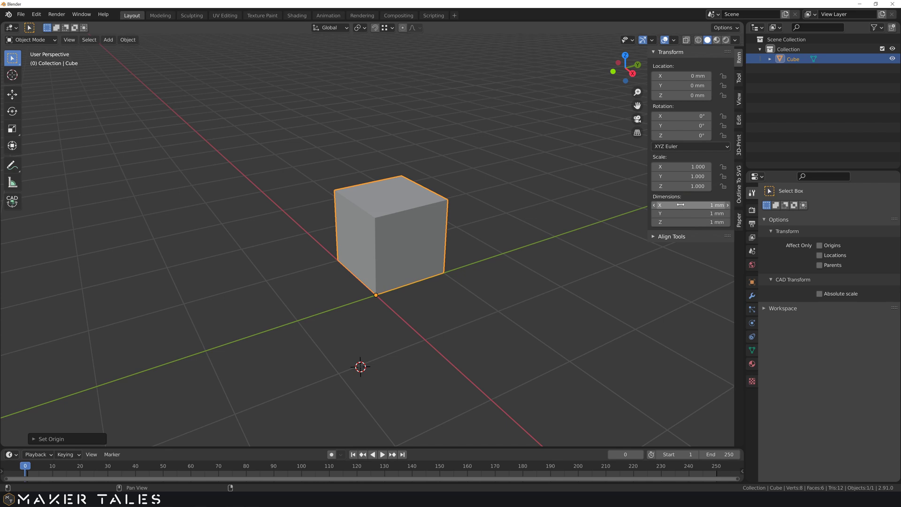
{"action": "key", "text": "Return"}
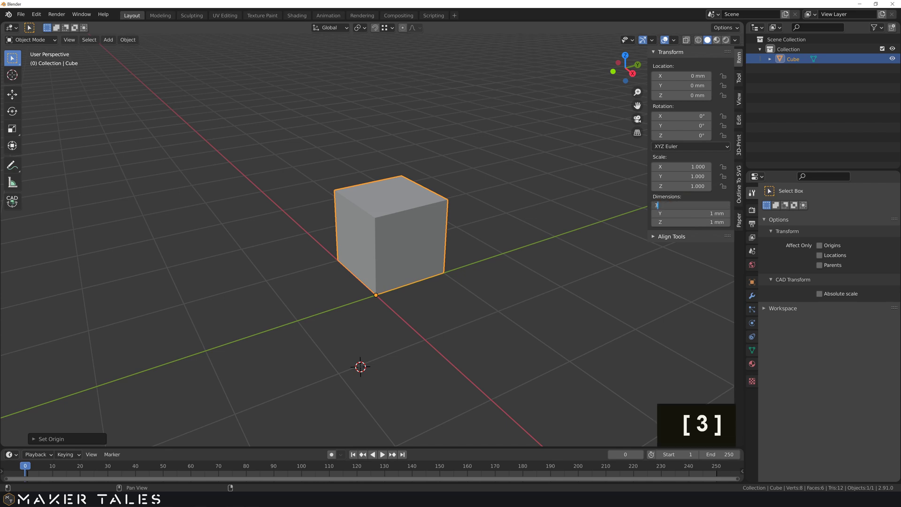
{"action": "key", "text": "KP_1"}
{"action": "type", "text": "[ . ], [ 1 ]"}
{"action": "key", "text": "Return"}
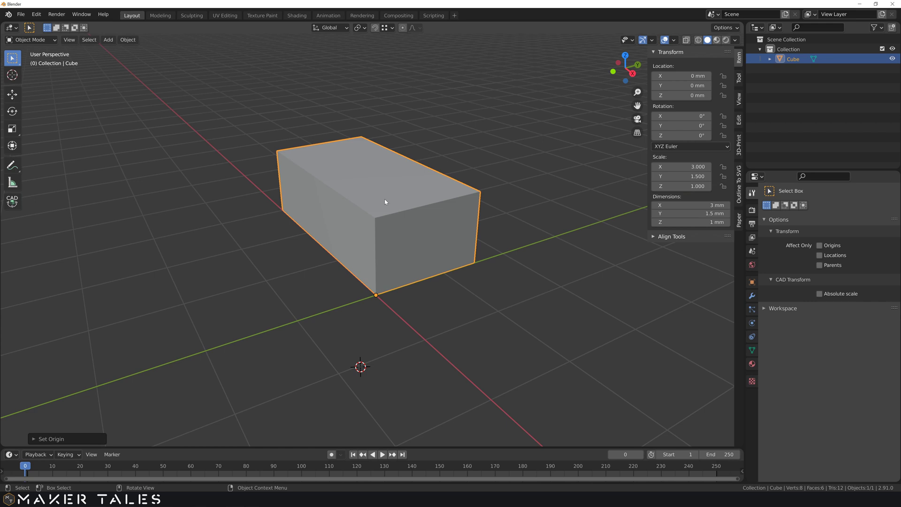
{"action": "key", "text": "ctrl+a"}
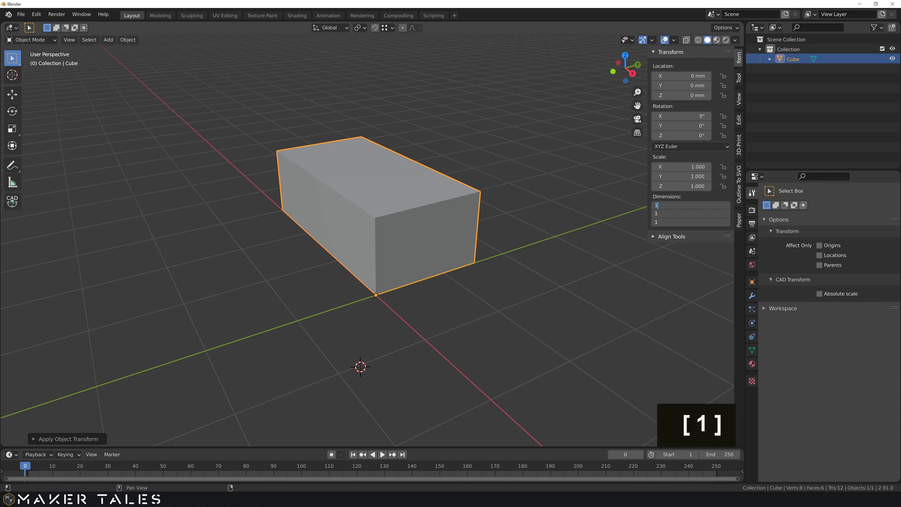
Set Dimensions back to 1 mm on all axes and apply the scale so it reads 1.
{"action": "key", "text": "Return"}
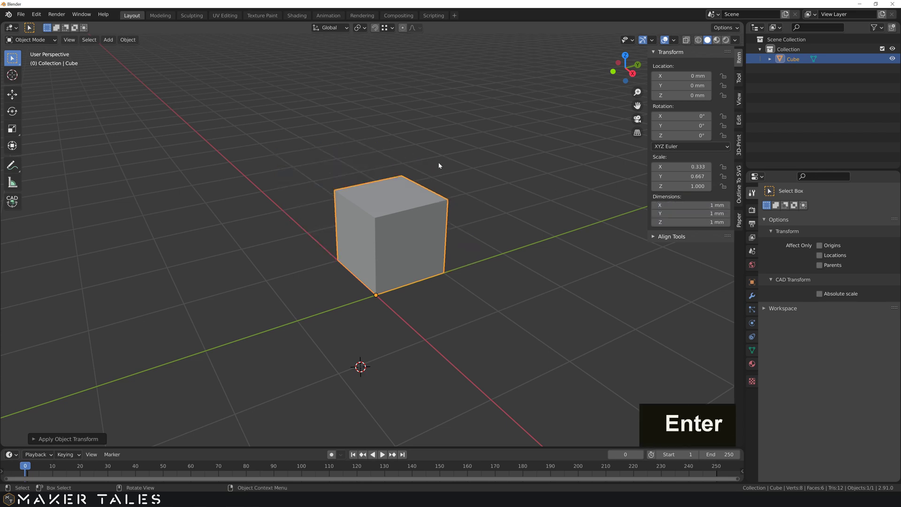
{"action": "key", "text": "Return"}
{"action": "key", "text": "ctrl+a"}
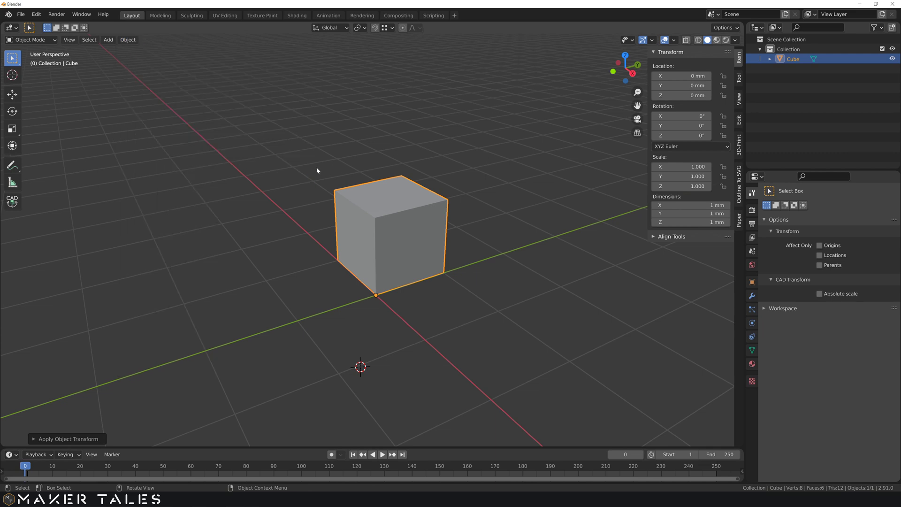
Search the operator menu for 'scale' after correcting a mistyped query.
{"action": "key", "text": "space"}
{"action": "key", "text": "space"}
{"action": "key", "text": "a"}
{"action": "key", "text": "p"}
{"action": "key", "text": "BackSpace"}
{"action": "key", "text": "BackSpace"}
{"action": "key", "text": "BackSpace"}
{"action": "key", "text": "s"}
{"action": "key", "text": "c"}
{"action": "key", "text": "a"}
{"action": "key", "text": "l"}
{"action": "key", "text": "e"}
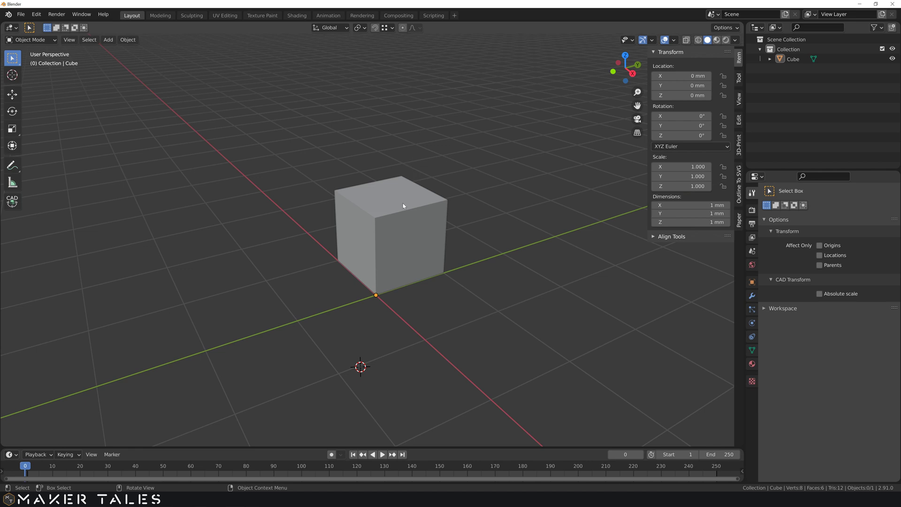
Raise the cube 2 mm along Z, then reset its location to 0, 0, 0.
{"action": "scroll", "scroll_direction": "down", "scroll_amount": 3}
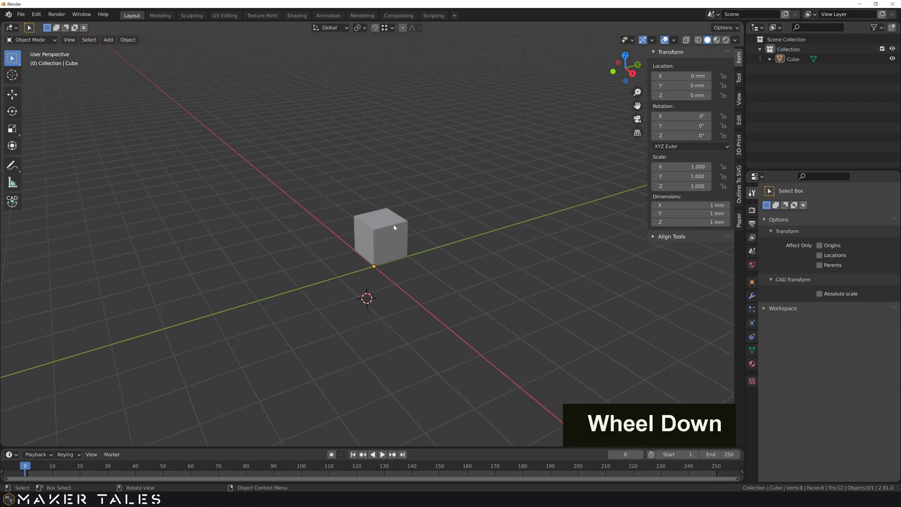
{"action": "scroll", "scroll_direction": "up", "scroll_amount": 3}
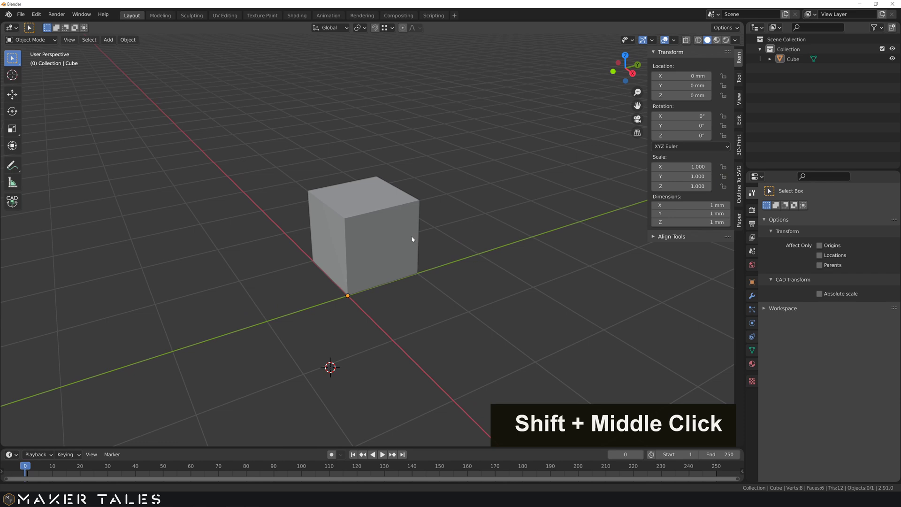
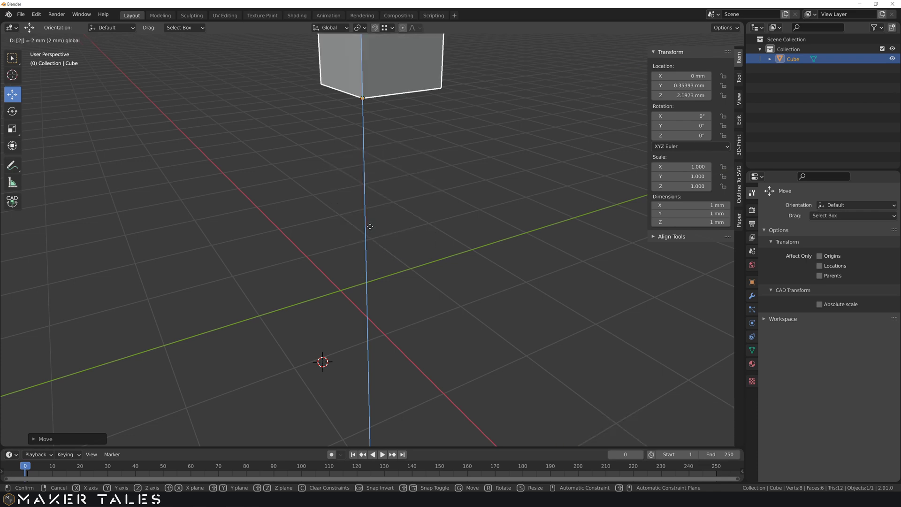
{"action": "left_click", "coordinate": [373, 211]}
{"action": "scroll", "scroll_direction": "down", "scroll_amount": 3}
{"action": "key", "text": "0"}
{"action": "key", "text": "Return"}
{"action": "scroll", "scroll_direction": "up", "scroll_amount": 3}
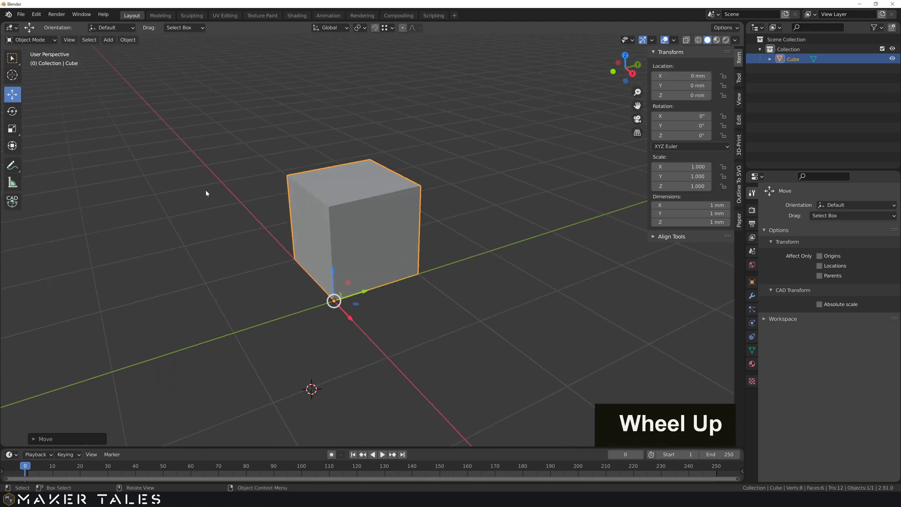
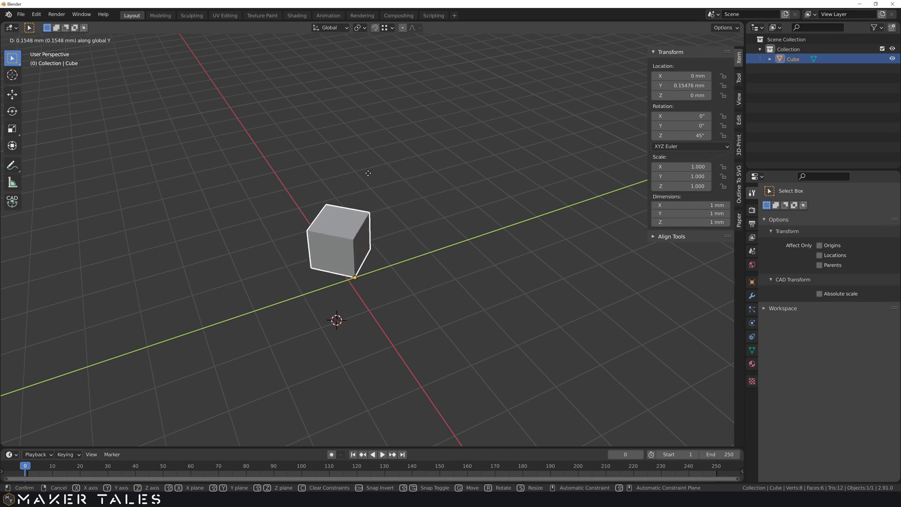
Preview moving the cube locked to Y, X and Z, then cancel back to the origin.
{"action": "key", "text": "u"}
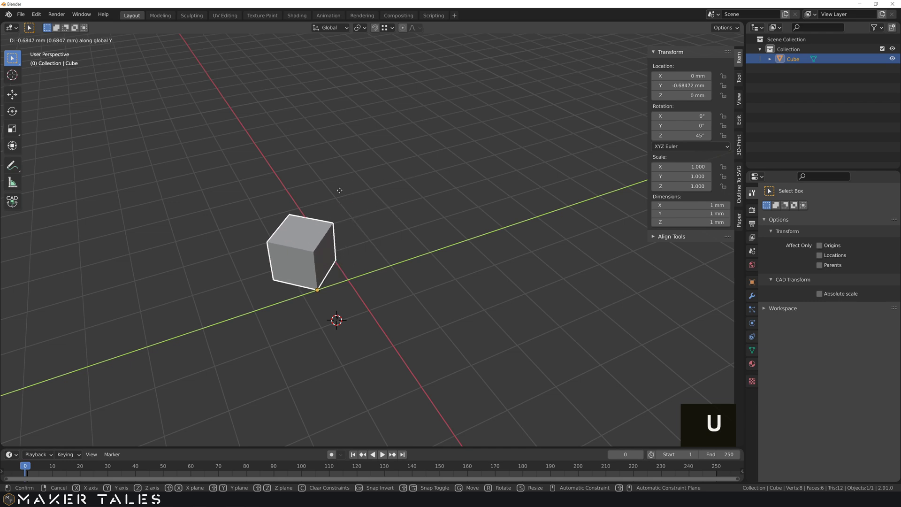
{"action": "key", "text": "x"}
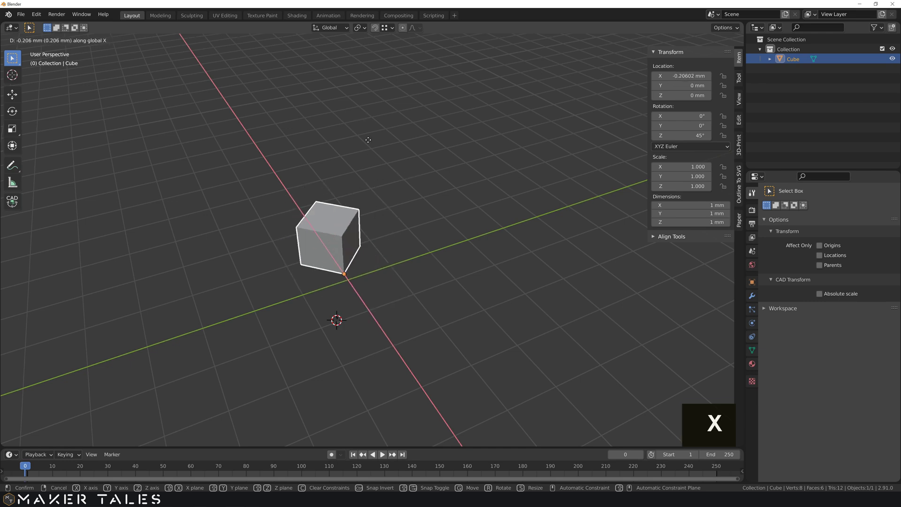
{"action": "key", "text": "z"}
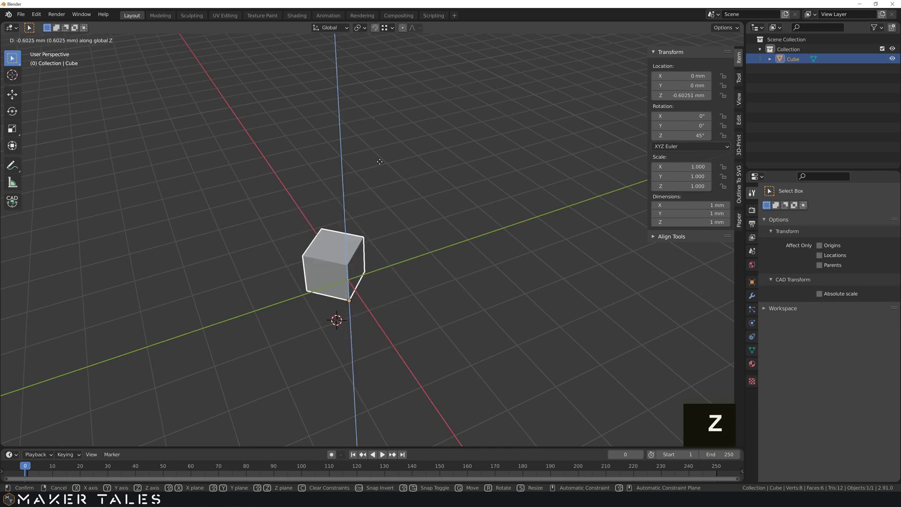
{"action": "key", "text": "z"}
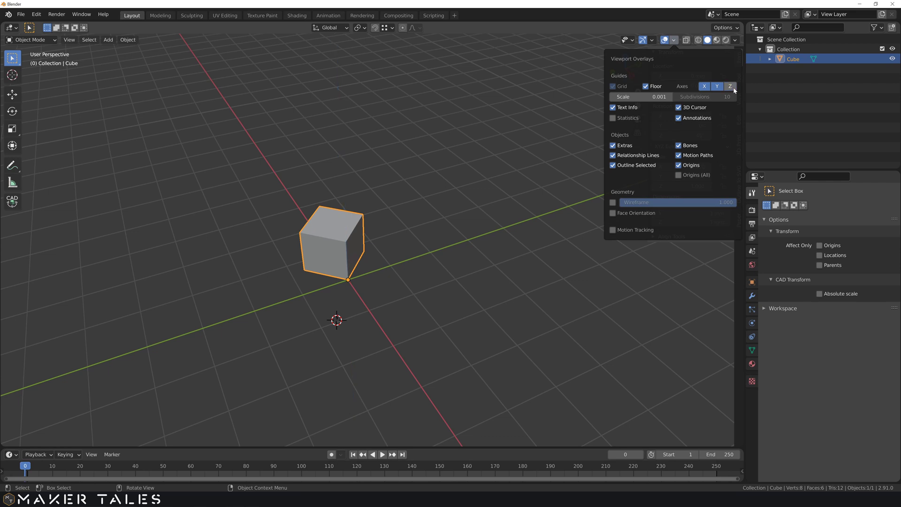
Undo the last change and orbit the view around the rotated cube.
{"action": "key", "text": "ctrl+z"}
{"action": "middle_click", "coordinate": [422, 179]}
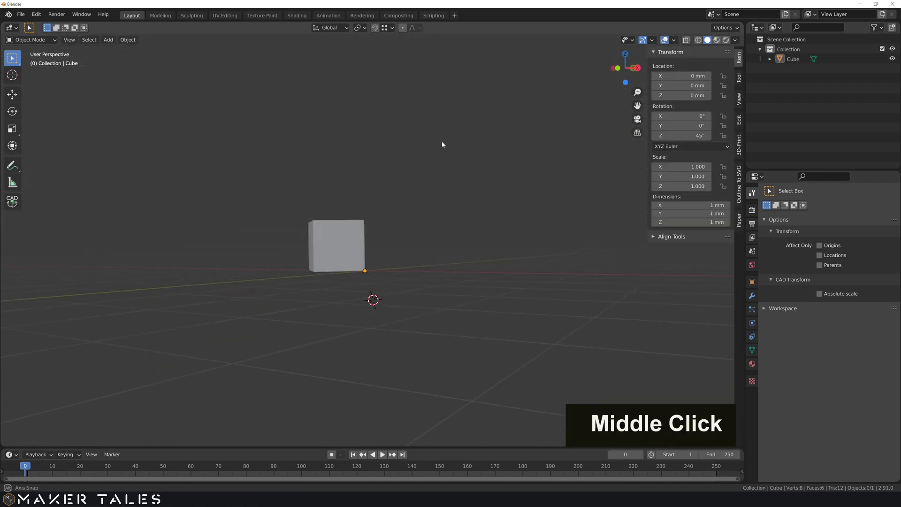
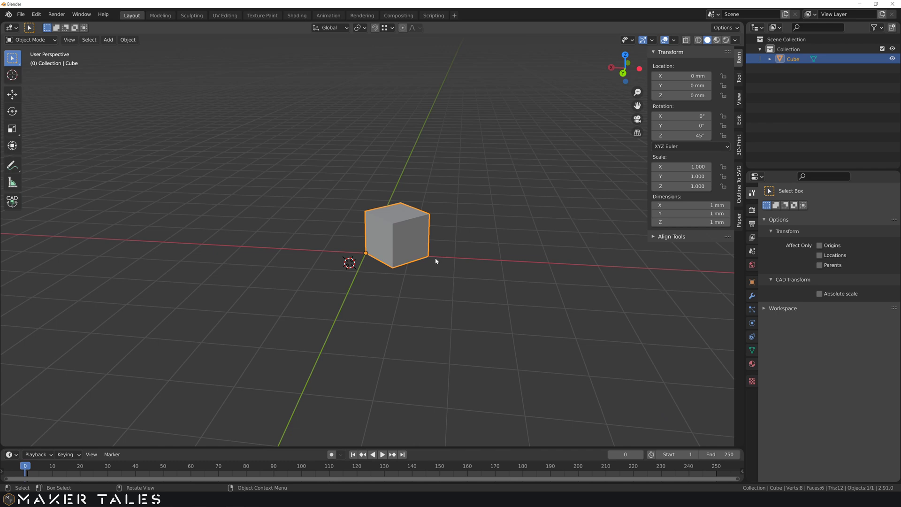
Orbit the view around the 45°-rotated cube at the origin.
{"action": "middle_click", "coordinate": [374, 235]}
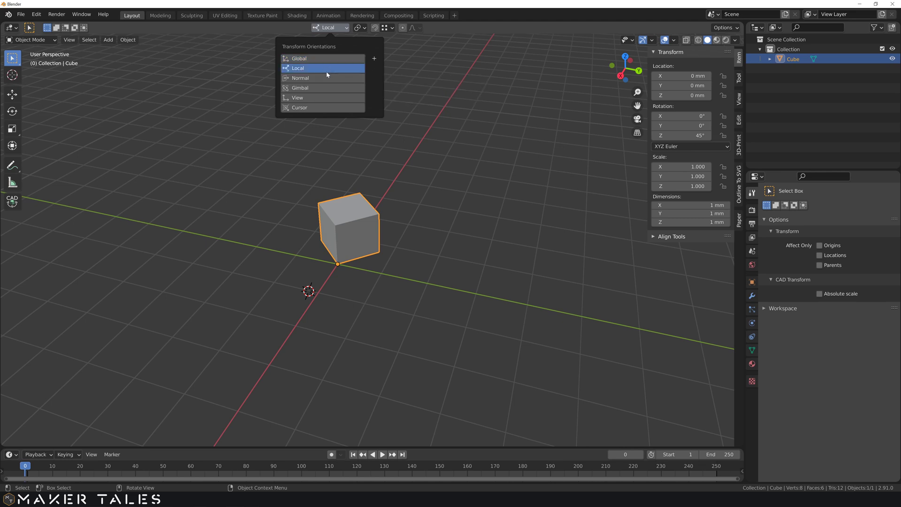
Try moving the cube along world Y with G, then cancel so it returns to the origin.
{"action": "middle_click", "coordinate": [288, 129]}
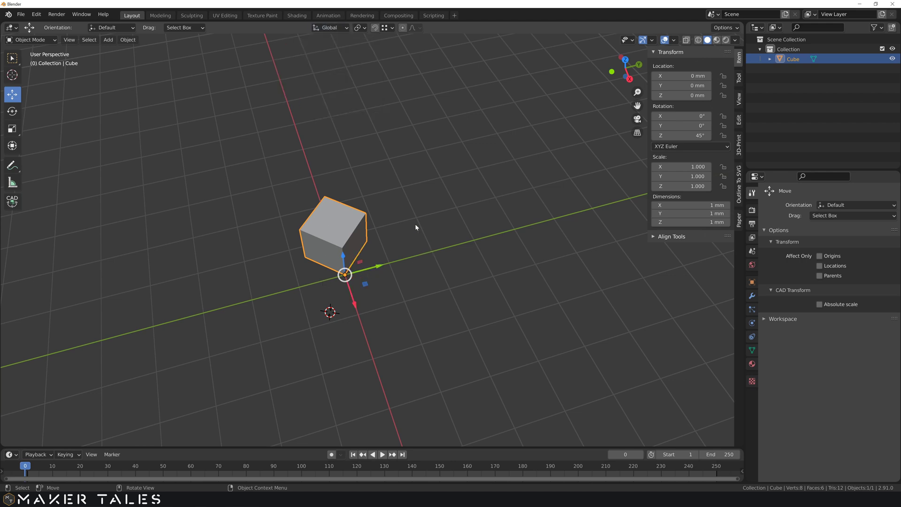
{"action": "middle_click", "coordinate": [404, 217]}
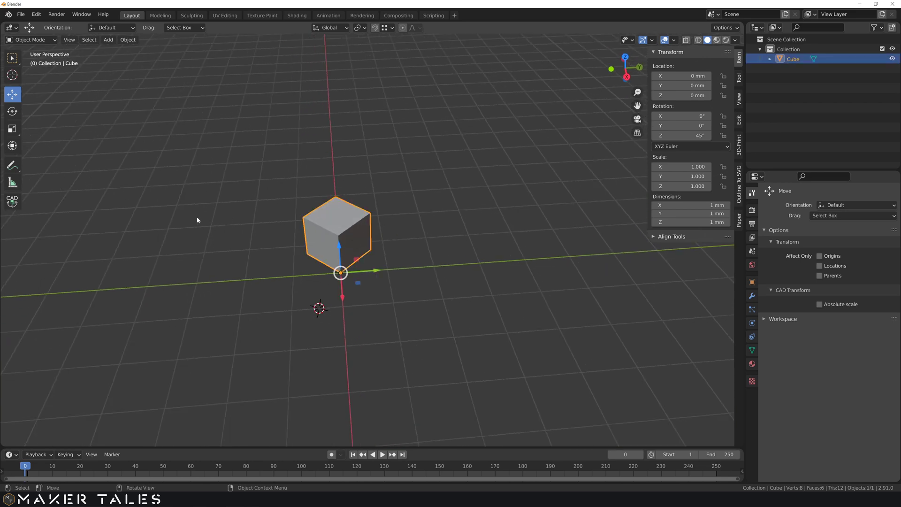
{"action": "key", "text": "w"}
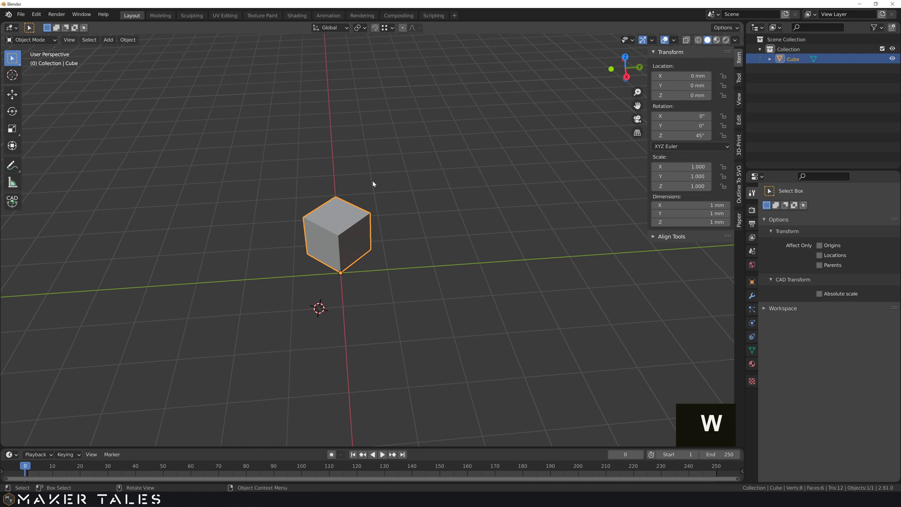
{"action": "key", "text": "g"}
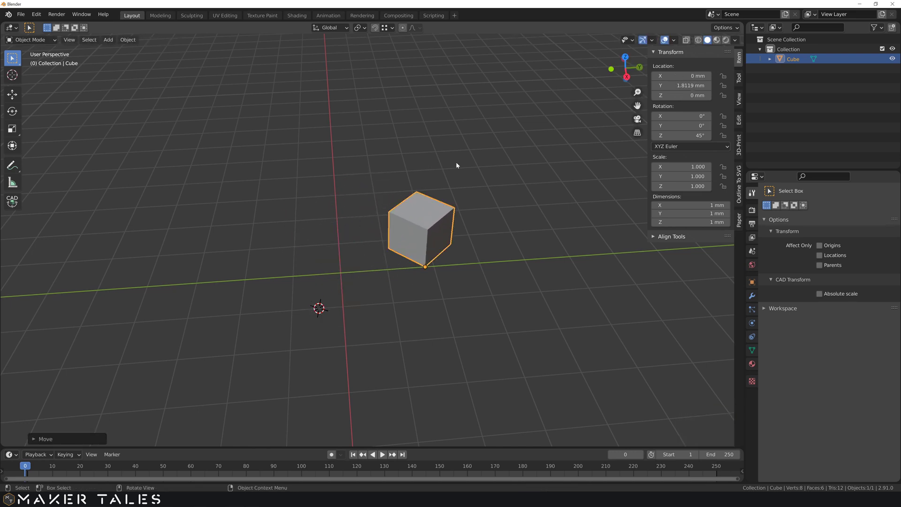
{"action": "key", "text": "ctrl+z"}
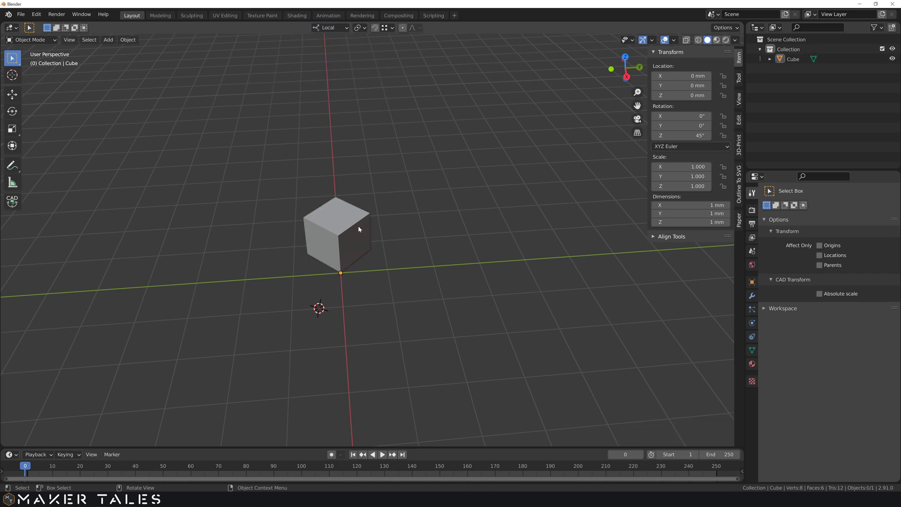
Move the 45°-turned cube along its own local Y axis, about 1.16 mm out.
{"action": "key", "text": "y"}
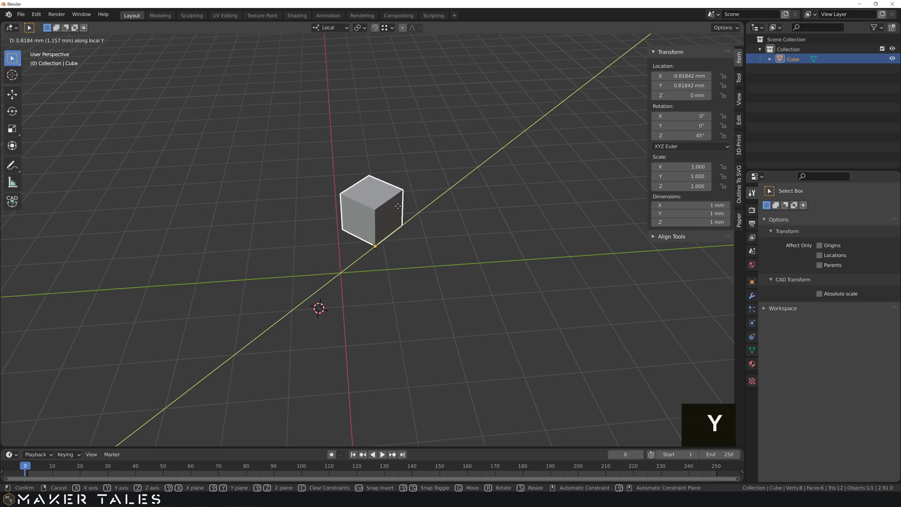
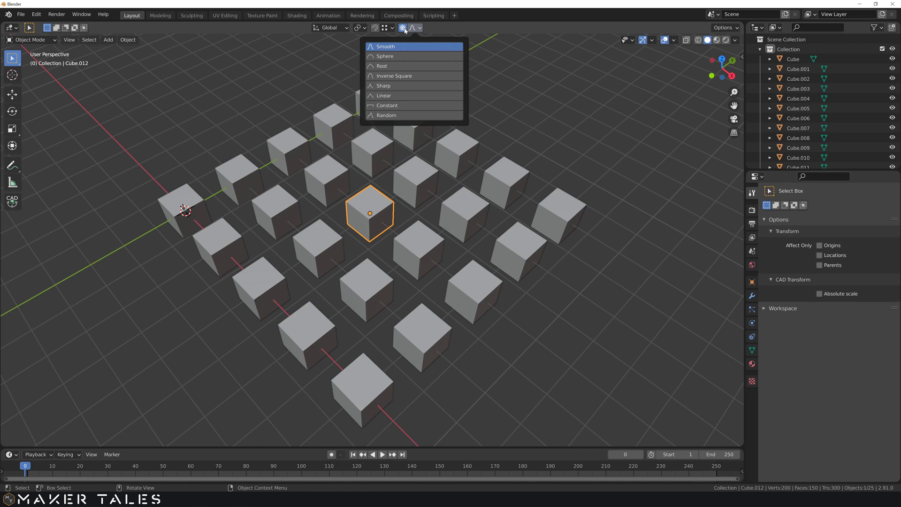
Start moving the centre cube and constrain it to the vertical Z axis.
{"action": "middle_click", "coordinate": [432, 117]}
{"action": "scroll", "scroll_direction": "down", "scroll_amount": 3}
{"action": "scroll", "scroll_direction": "down", "scroll_amount": 3}
{"action": "middle_click", "coordinate": [423, 121]}
{"action": "scroll", "scroll_direction": "up", "scroll_amount": 3}
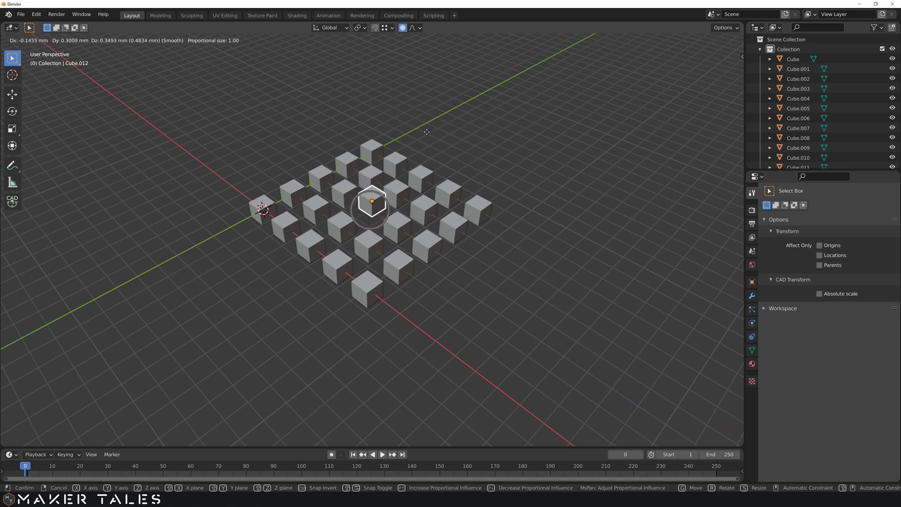
{"action": "key", "text": "z"}
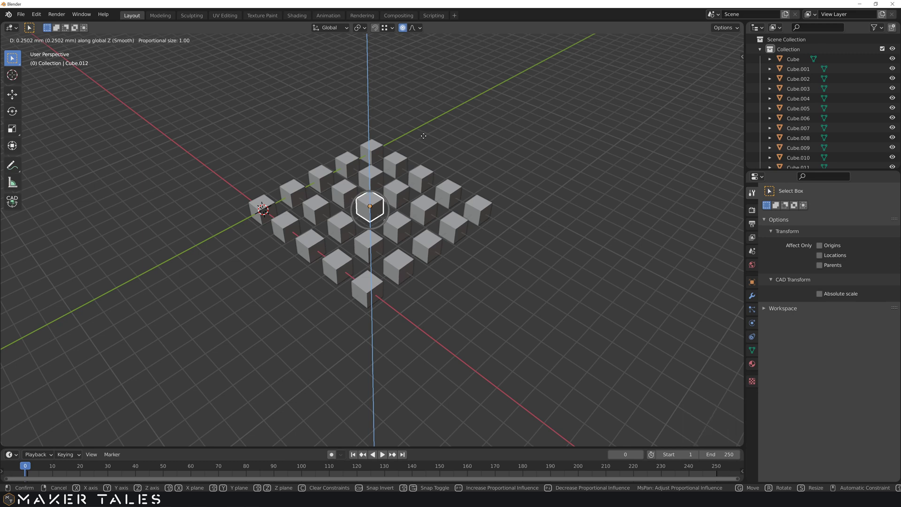
Enlarge the proportional falloff to about 5.56 so neighbouring cubes rise in a smooth hill.
{"action": "scroll", "scroll_direction": "up", "scroll_amount": 3}
{"action": "scroll", "scroll_direction": "down", "scroll_amount": 3}
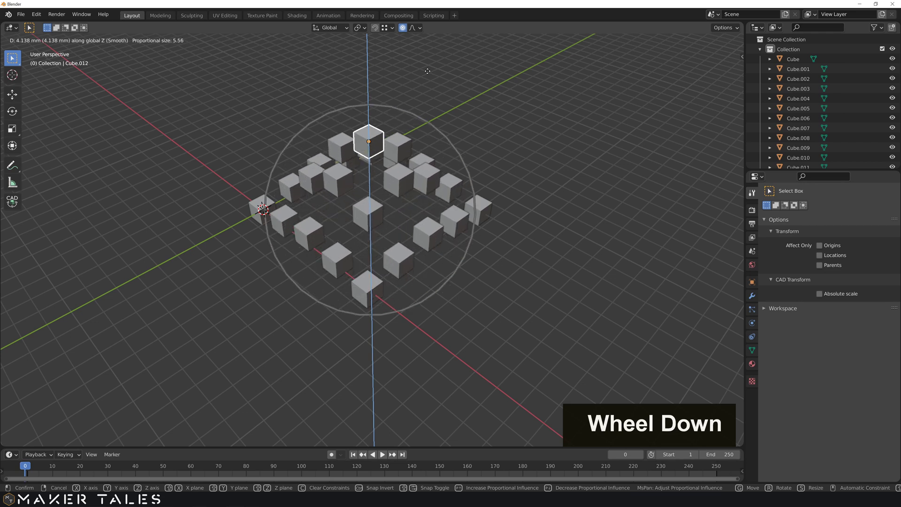
{"action": "scroll", "scroll_direction": "up", "scroll_amount": 3}
{"action": "scroll", "scroll_direction": "up", "scroll_amount": 3}
{"action": "scroll", "scroll_direction": "up", "scroll_amount": 3}
{"action": "scroll", "scroll_direction": "up", "scroll_amount": 3}
Inspect the raised peak's height from the front, then undo to return the cubes flat.
{"action": "scroll", "scroll_direction": "down", "scroll_amount": 3}
{"action": "scroll", "scroll_direction": "down", "scroll_amount": 3}
{"action": "scroll", "scroll_direction": "down", "scroll_amount": 3}
{"action": "scroll", "scroll_direction": "up", "scroll_amount": 3}
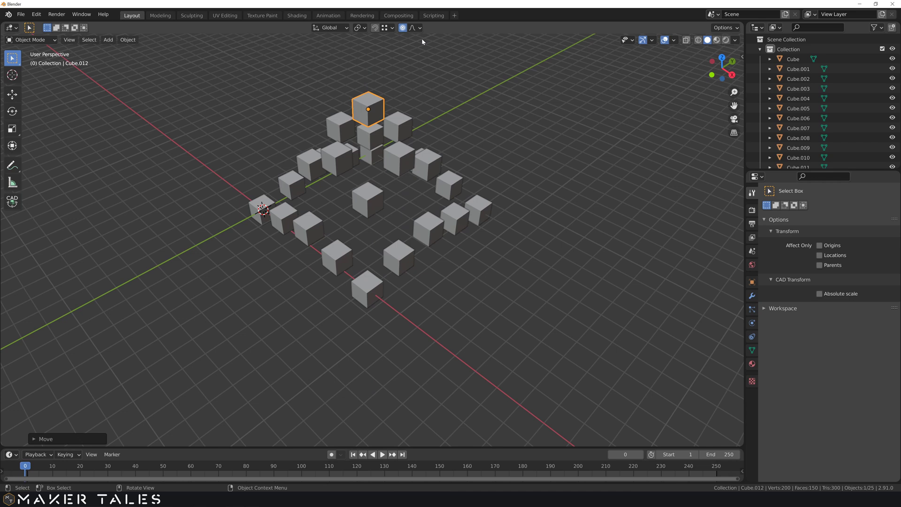
{"action": "scroll", "scroll_direction": "up", "scroll_amount": 3}
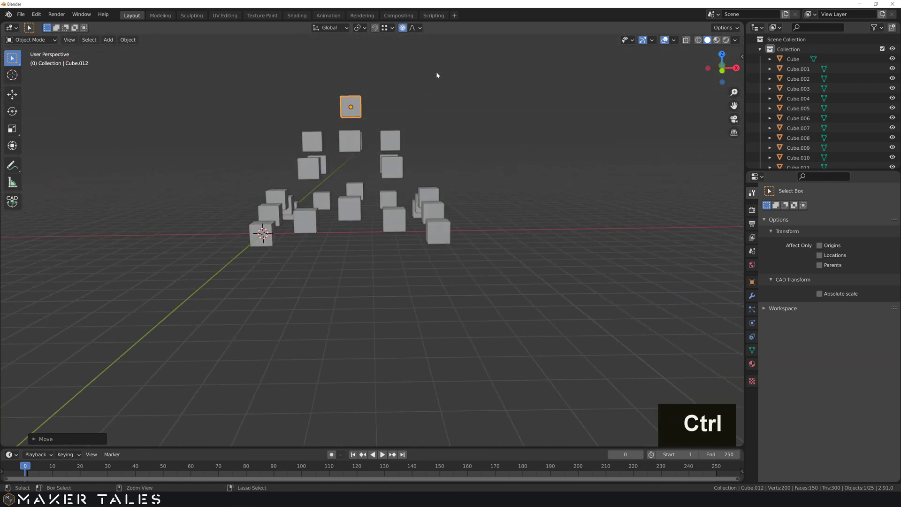
{"action": "key", "text": "ctrl+z"}
Orbit around the 5x5 grid from several sides to confirm all cubes lie flat.
{"action": "scroll", "scroll_direction": "up", "scroll_amount": 3}
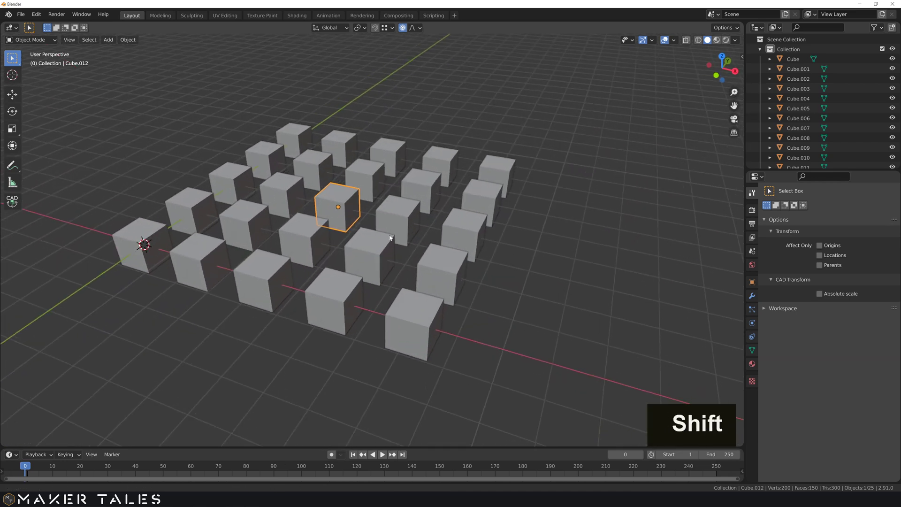
{"action": "middle_click", "coordinate": [433, 252]}
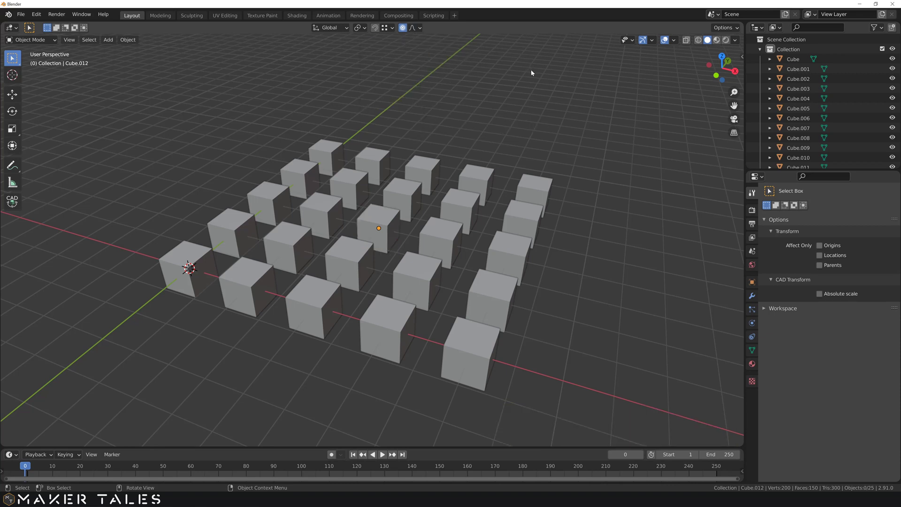
{"action": "middle_click", "coordinate": [537, 96]}
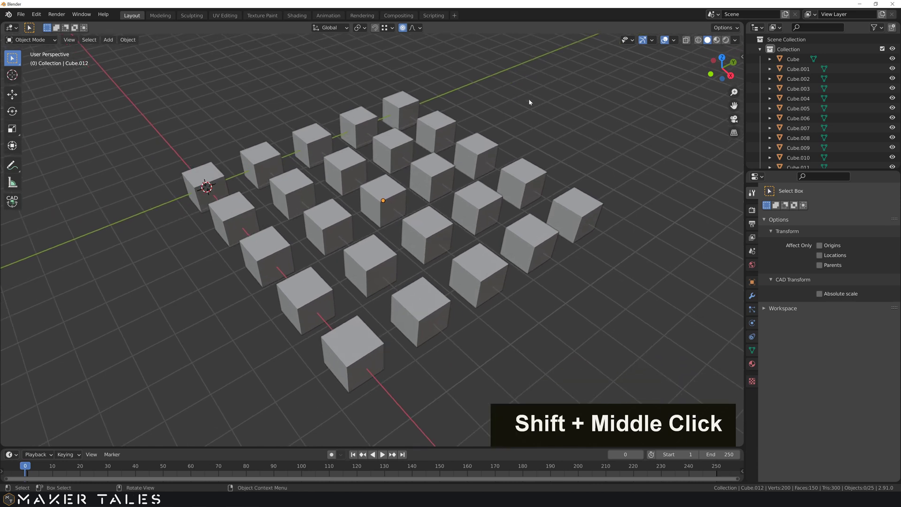
{"action": "middle_click", "coordinate": [569, 99]}
{"action": "scroll", "scroll_direction": "down", "scroll_amount": 3}
{"action": "scroll", "scroll_direction": "down", "scroll_amount": 3}
{"action": "middle_click", "coordinate": [565, 125]}
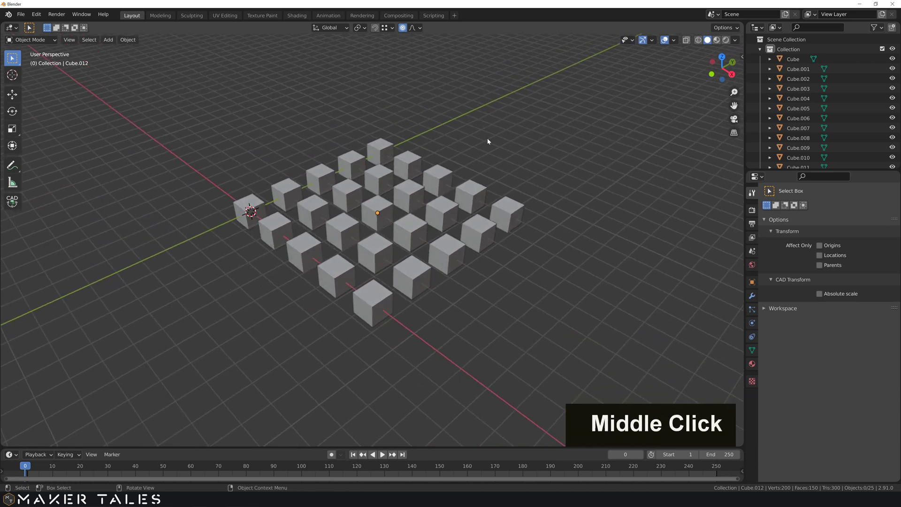